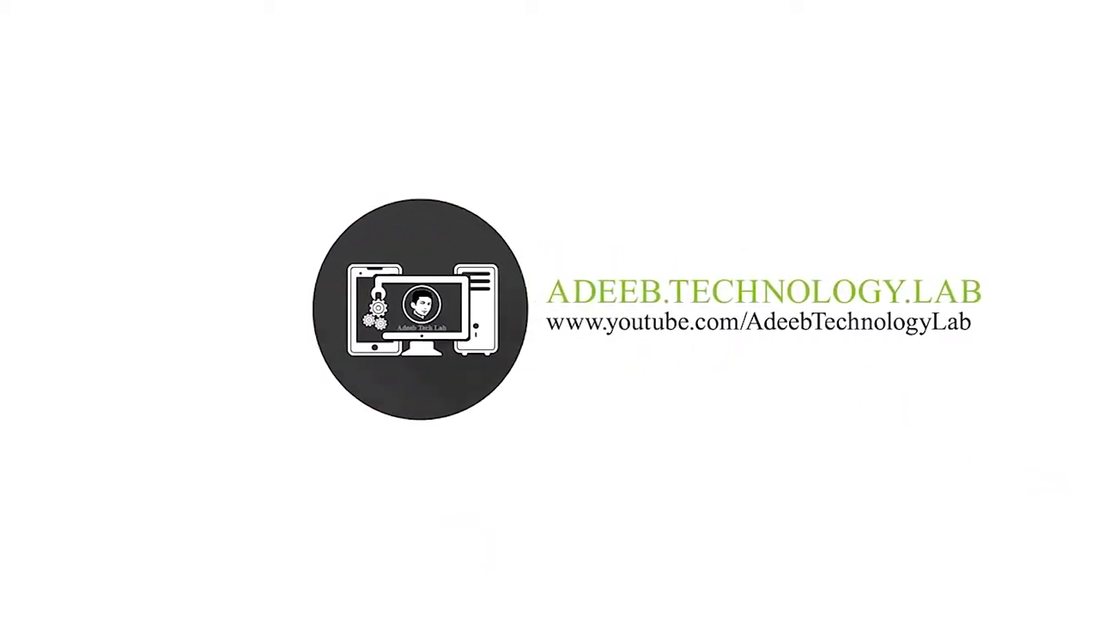
# Step: Open the holo_projector folder holding the mockup PSD
pyautogui.click(615, 38)
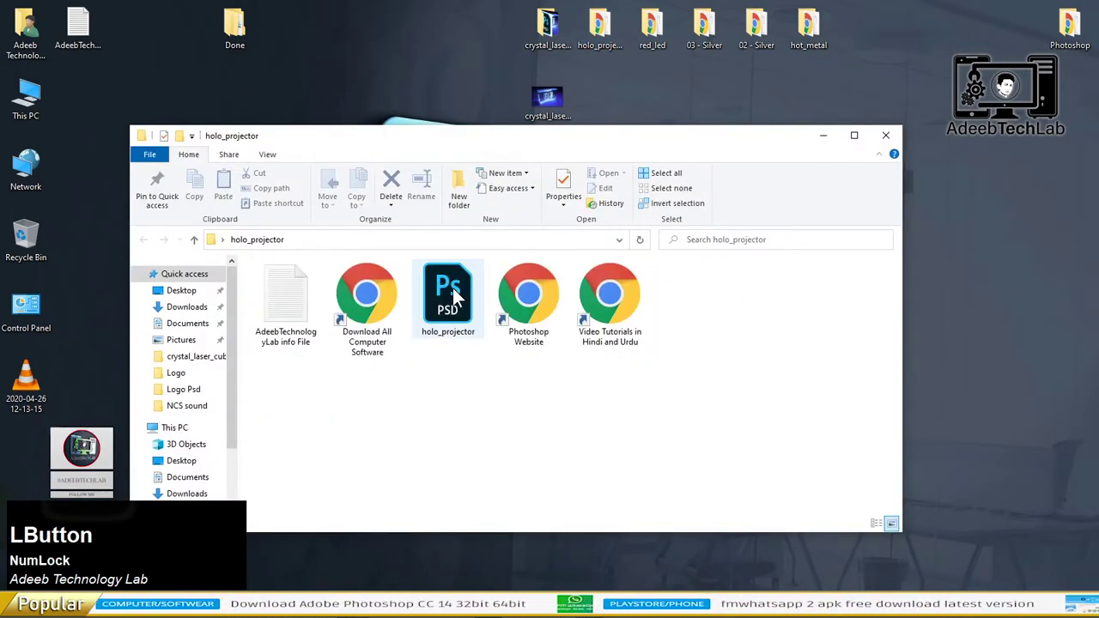
# Step: Open holo_projector.psd in Photoshop from its right-click menu
pyautogui.rightClick(454, 294)
pyautogui.click(504, 275)
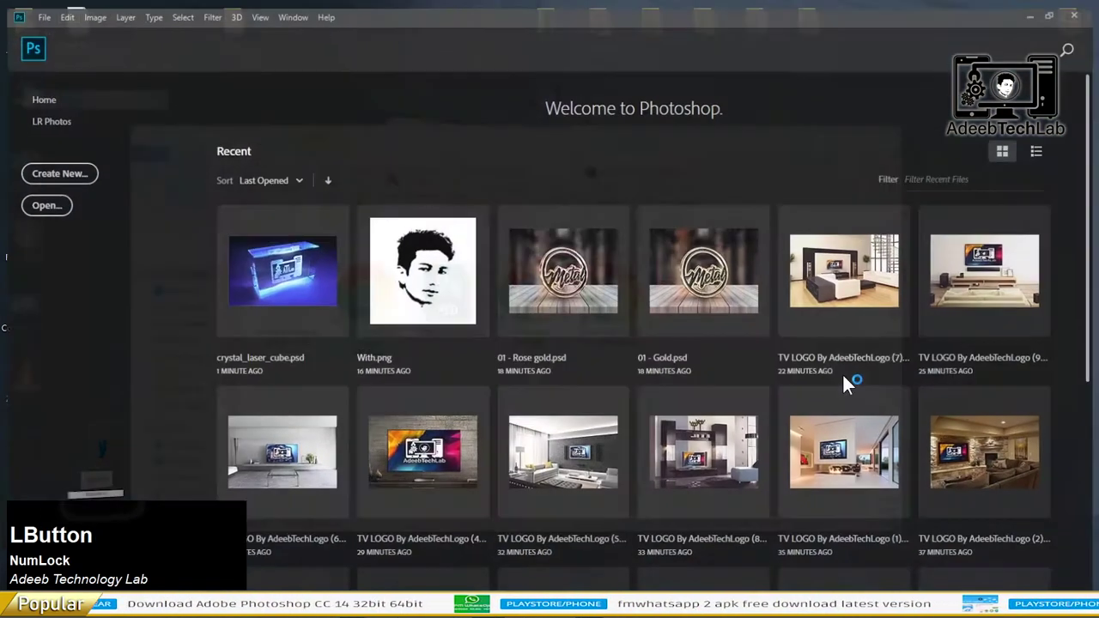
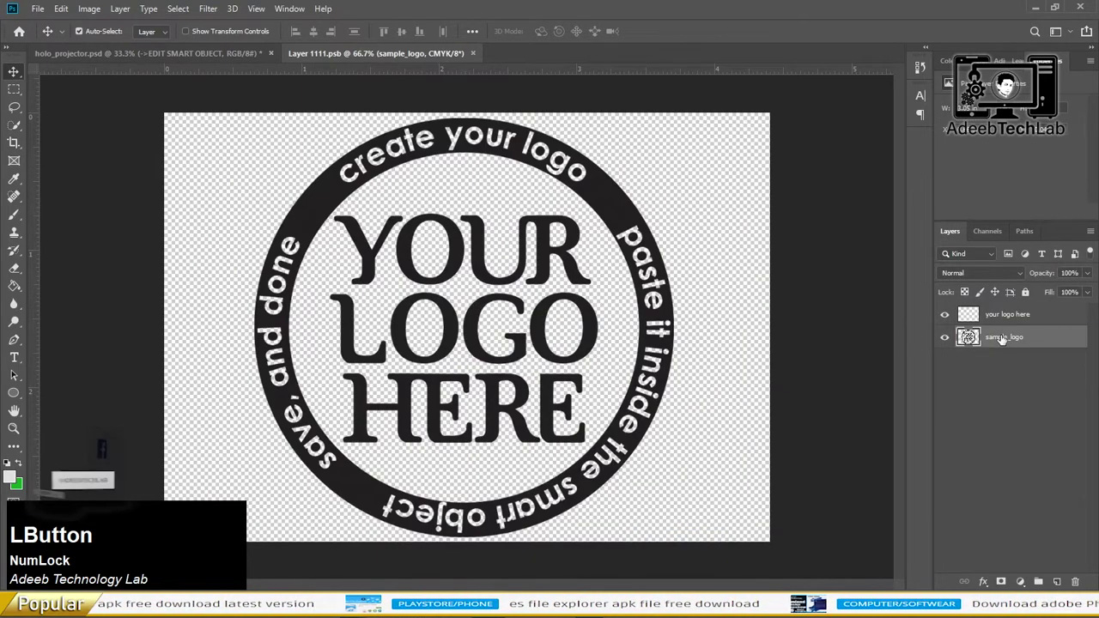
# Step: Delete the sample_logo layer and place the computer logo and white seal images
pyautogui.press('Delete')
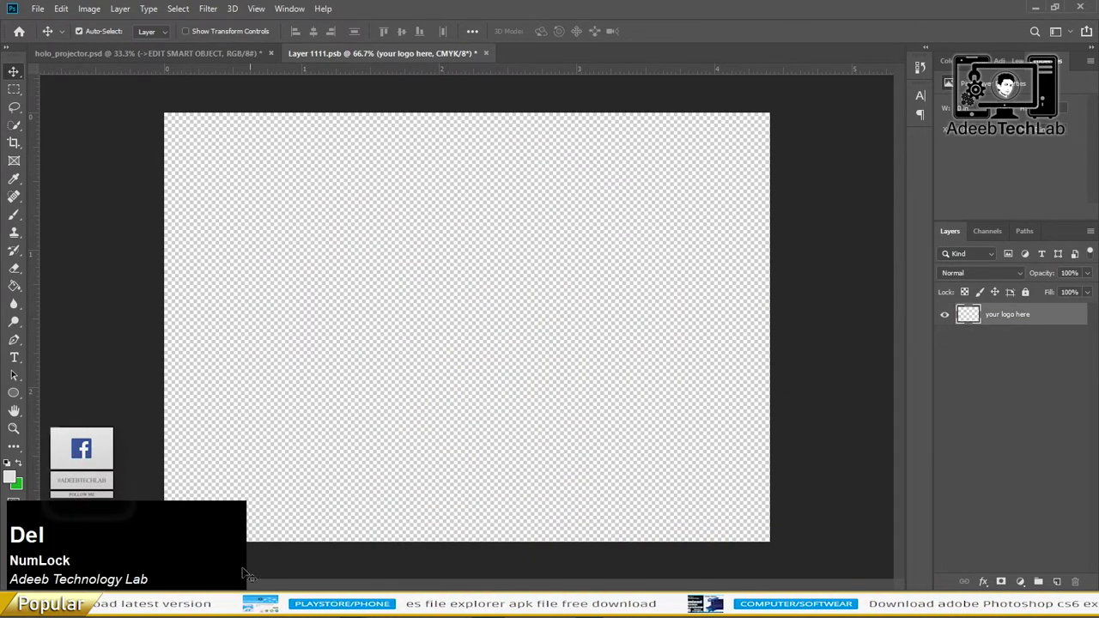
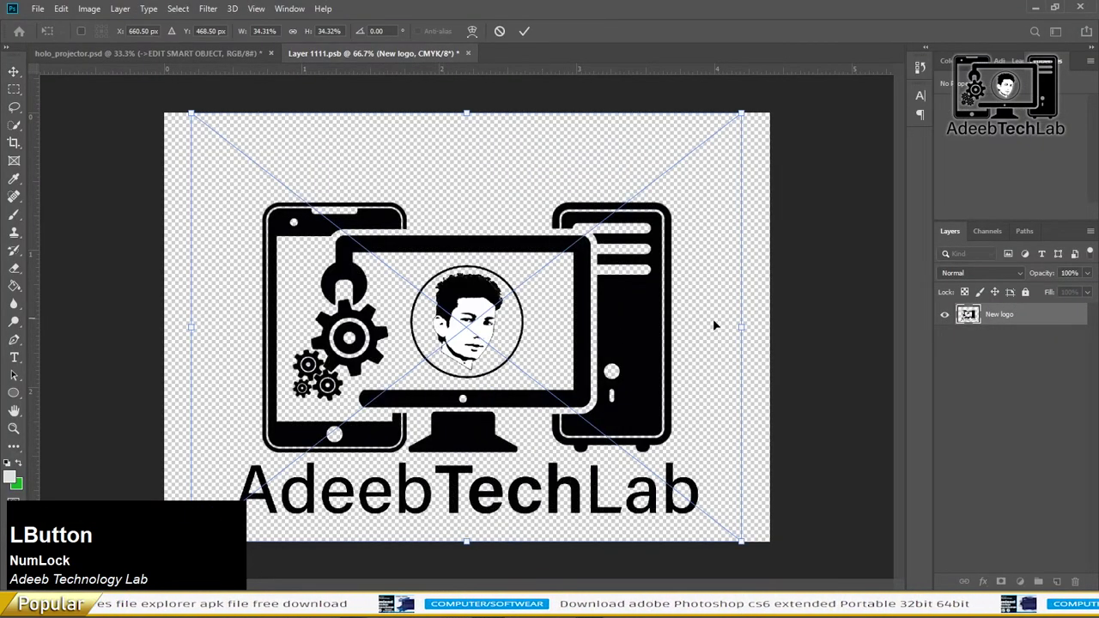
pyautogui.press('Return')
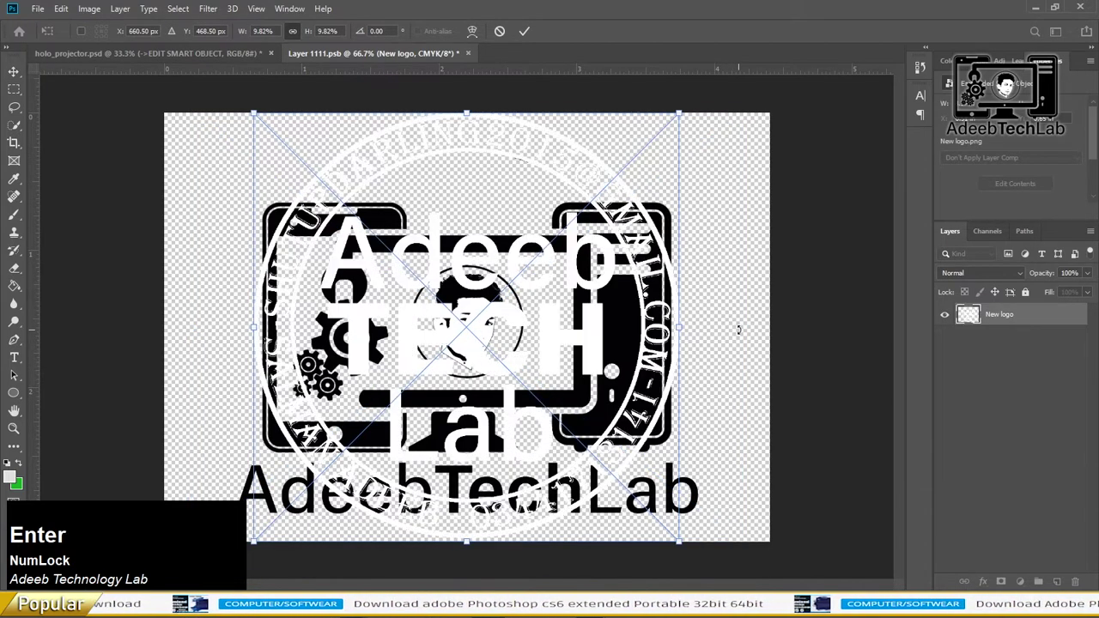
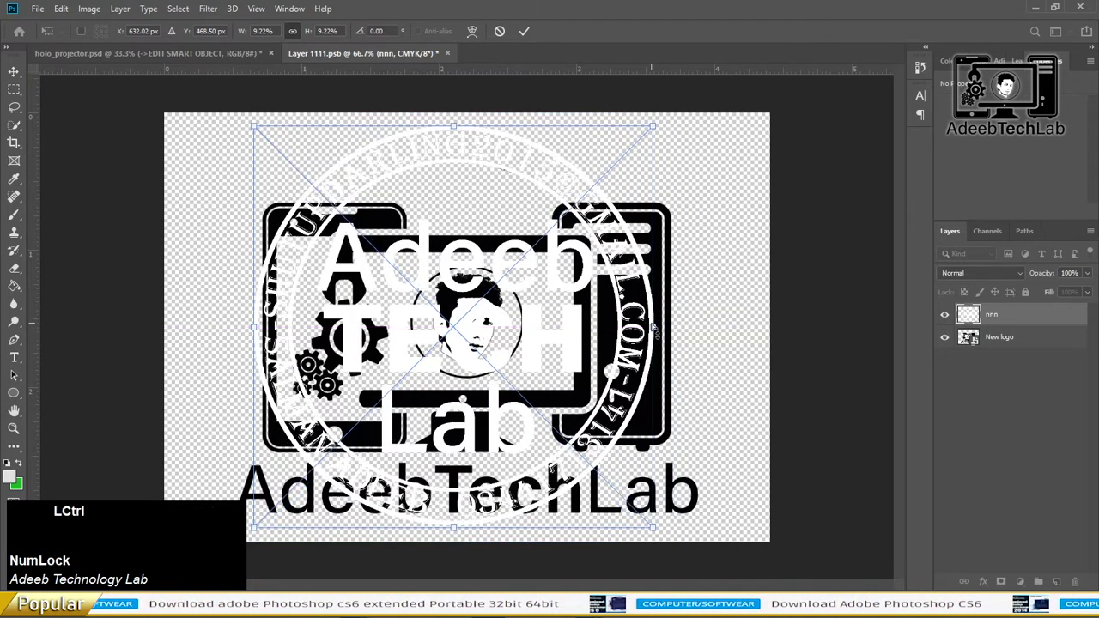
pyautogui.press('z')
# Step: Place the SA monogram image, resize it and commit it on the canvas
pyautogui.click(681, 324)
pyautogui.press('Return')
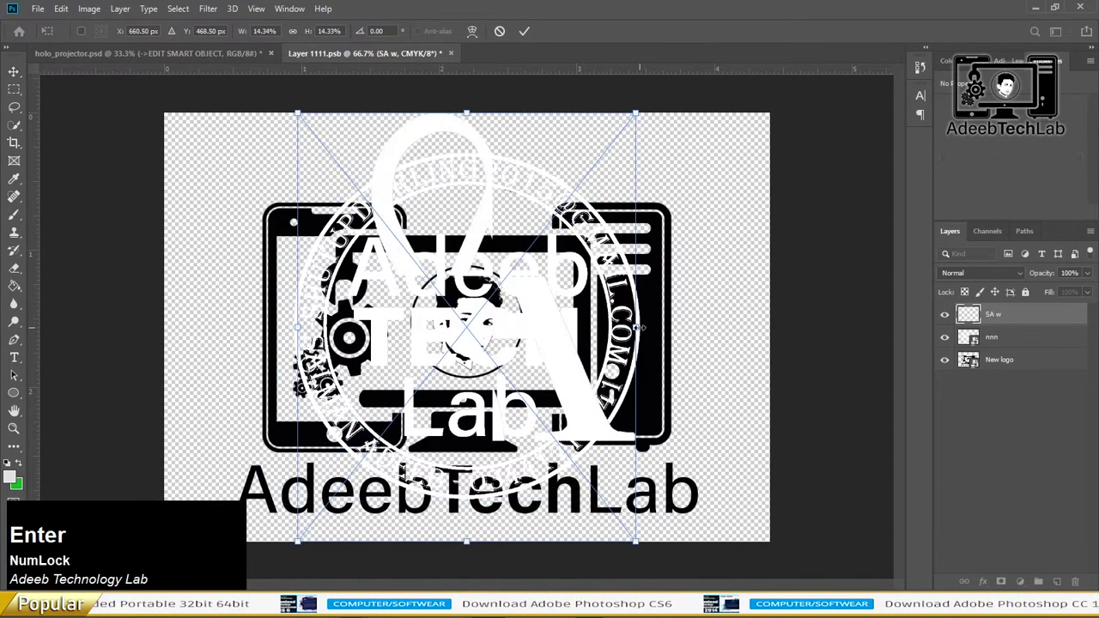
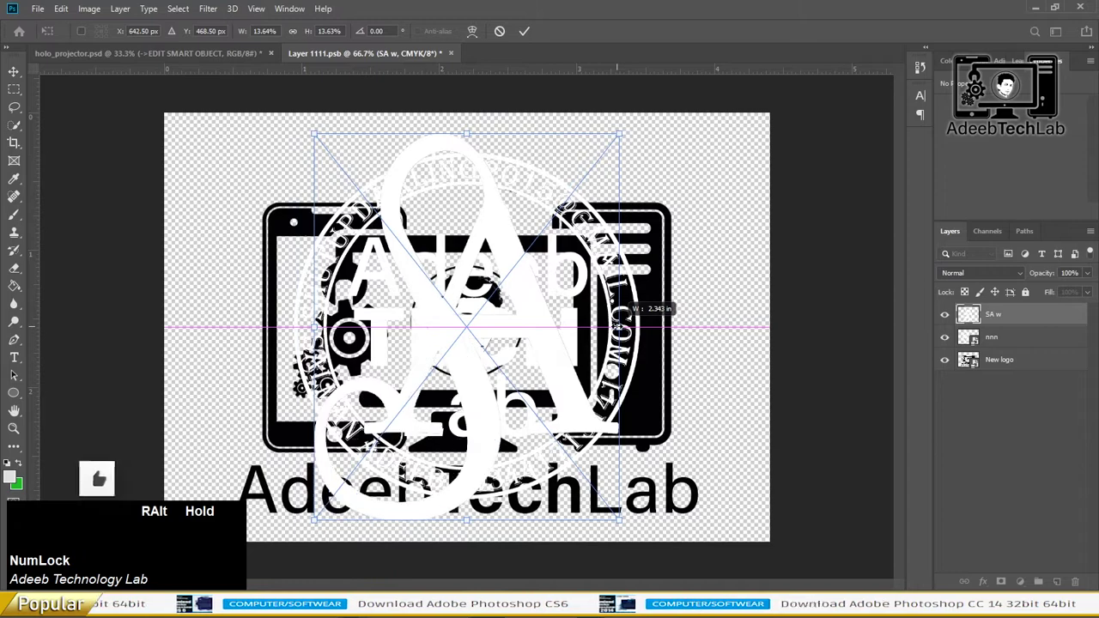
pyautogui.press('Return')
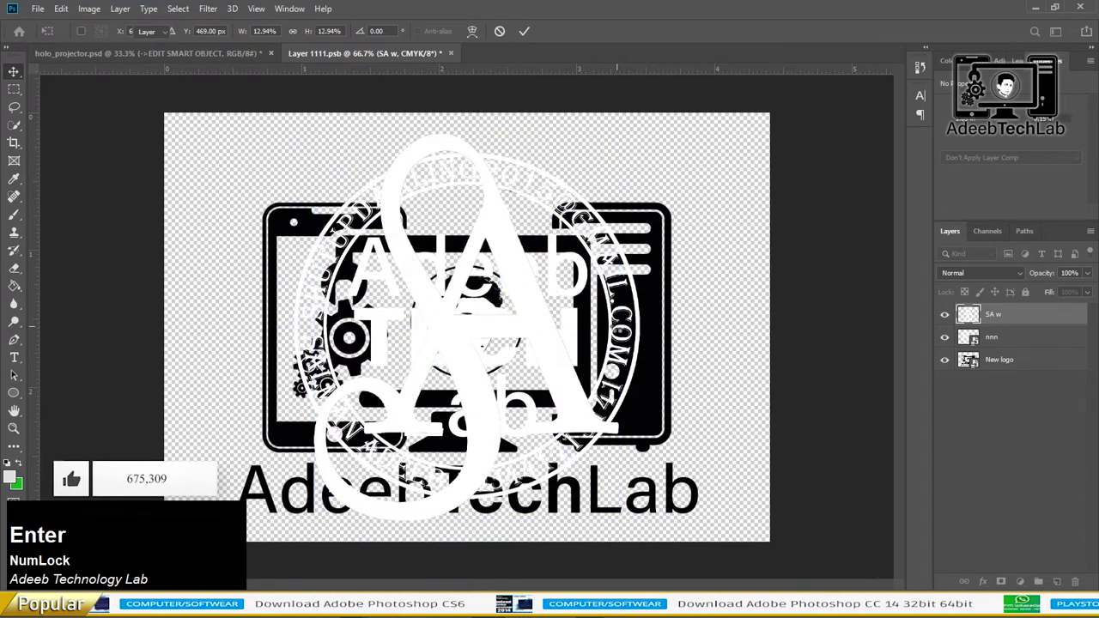
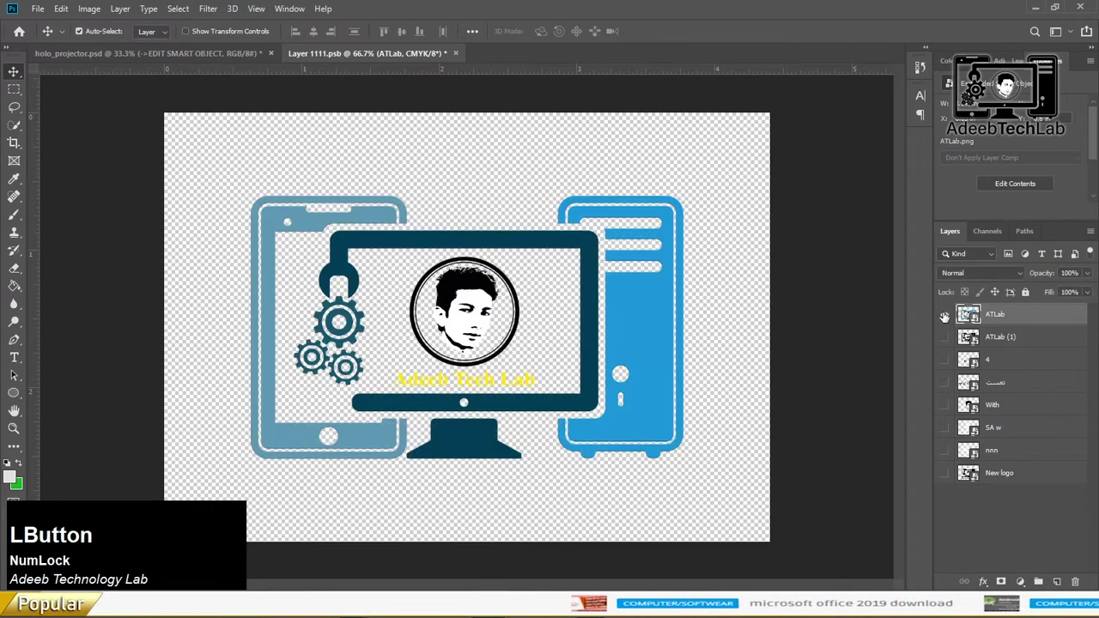
# Step: Save the smart object with only the ATLab logo visible and return to the mockup
pyautogui.press('ctrl+s')
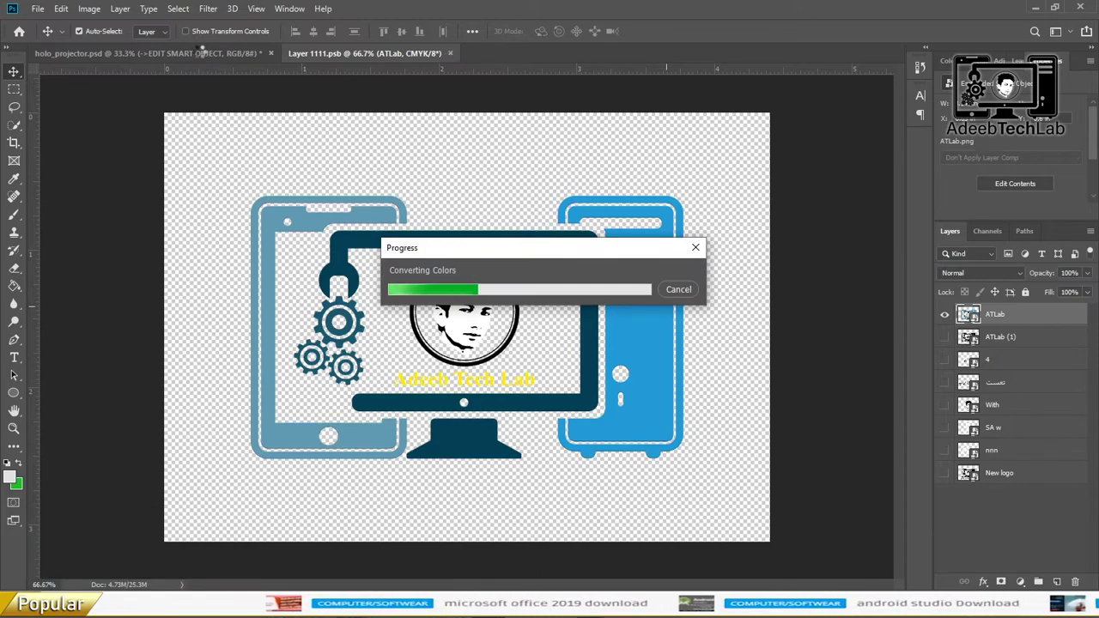
pyautogui.click(203, 62)
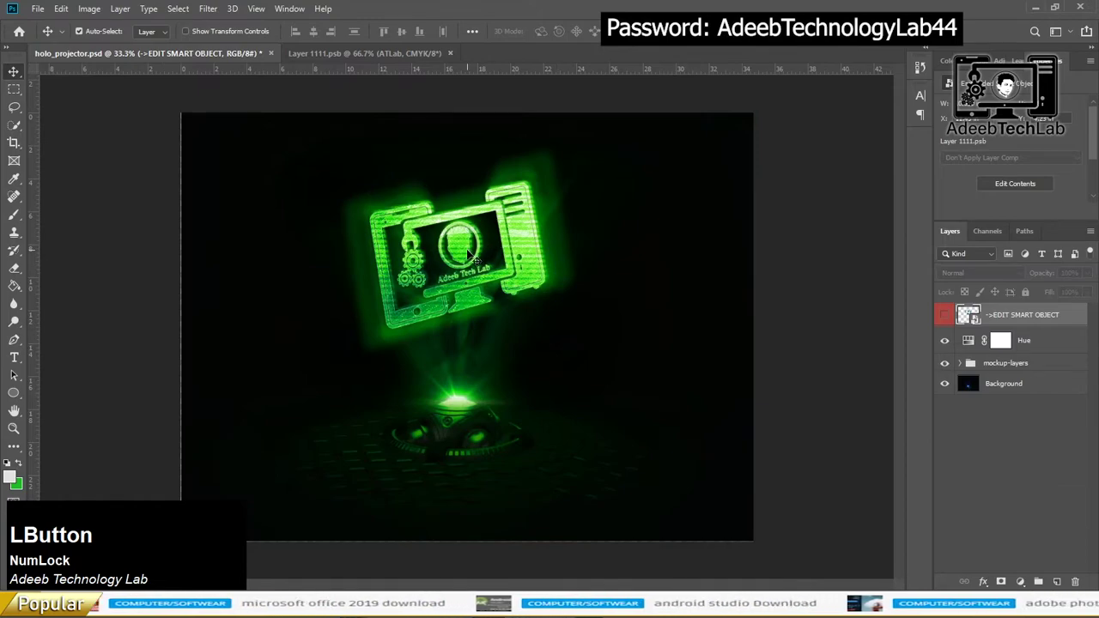
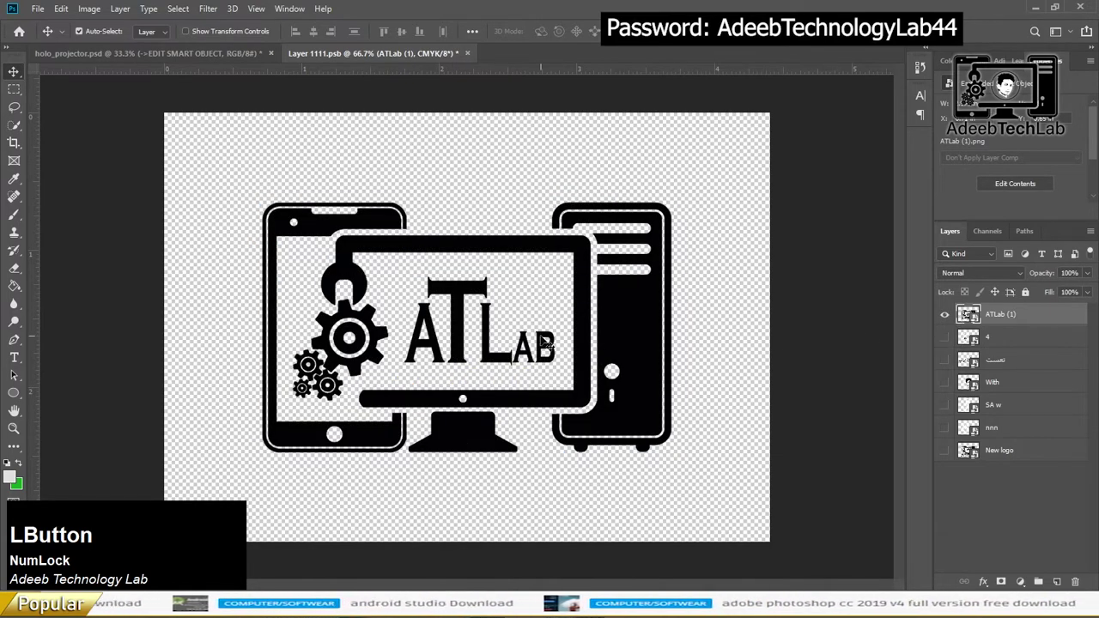
# Step: Save the ATLab (1) computer icon into the mockup, check the hologram, then reopen the contents
pyautogui.press('ctrl+s')
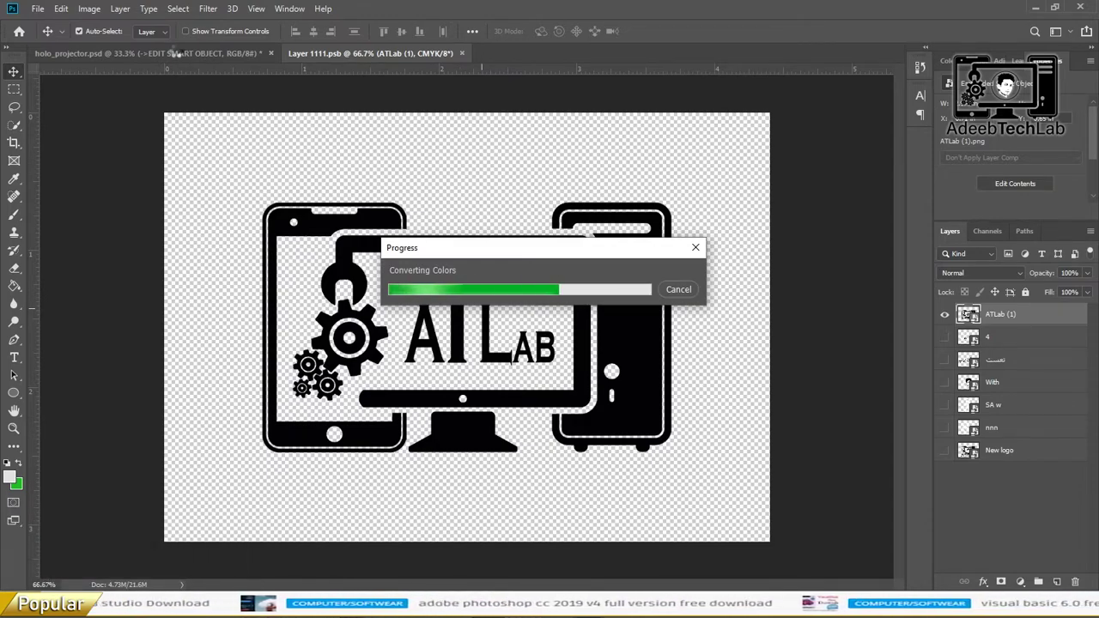
pyautogui.click(182, 63)
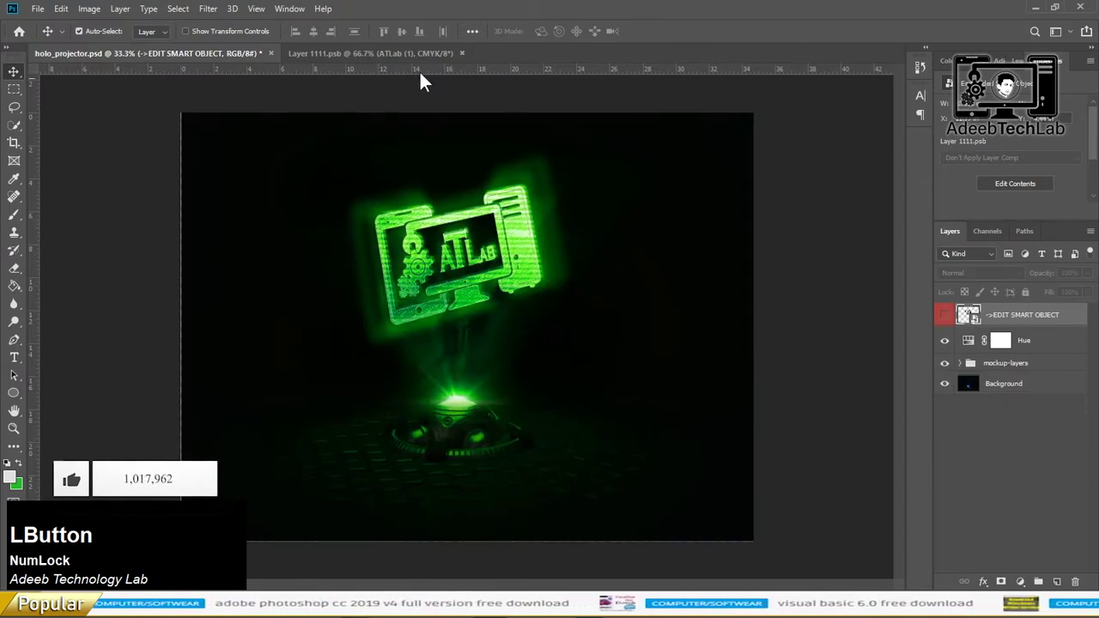
pyautogui.click(400, 62)
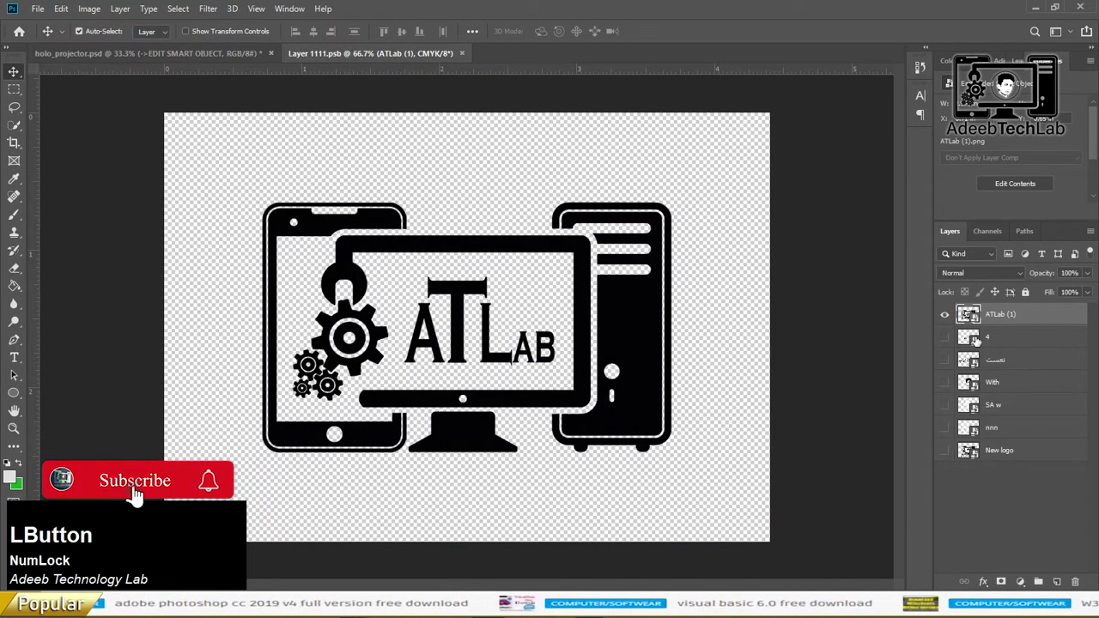
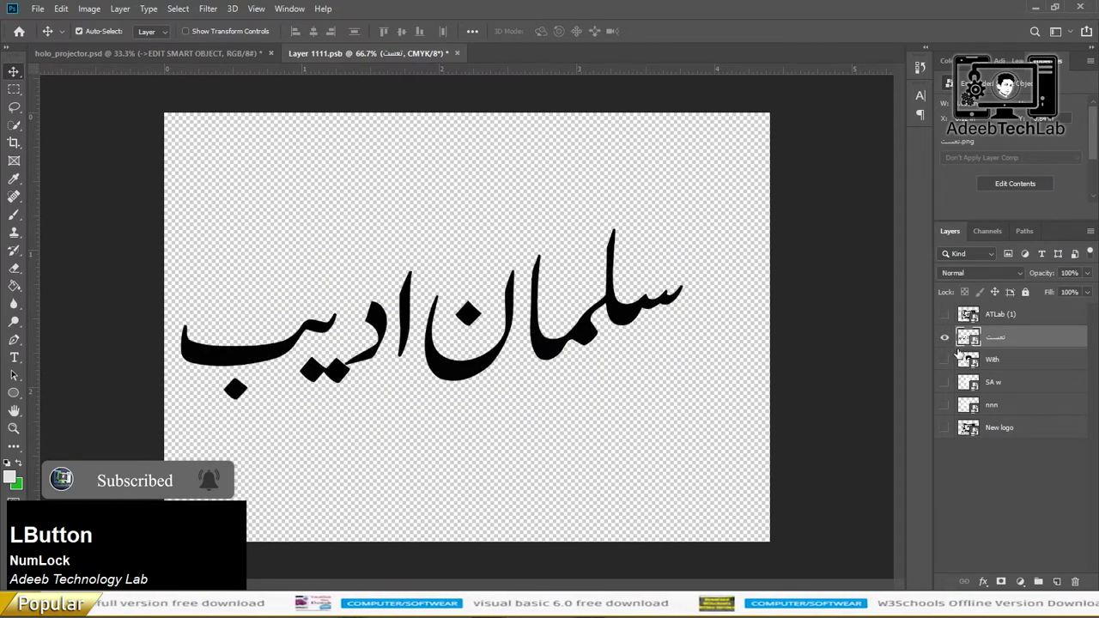
# Step: Save the Urdu calligraphy layer into the mockup, check the hologram, then return to the contents
pyautogui.press('ctrl+s')
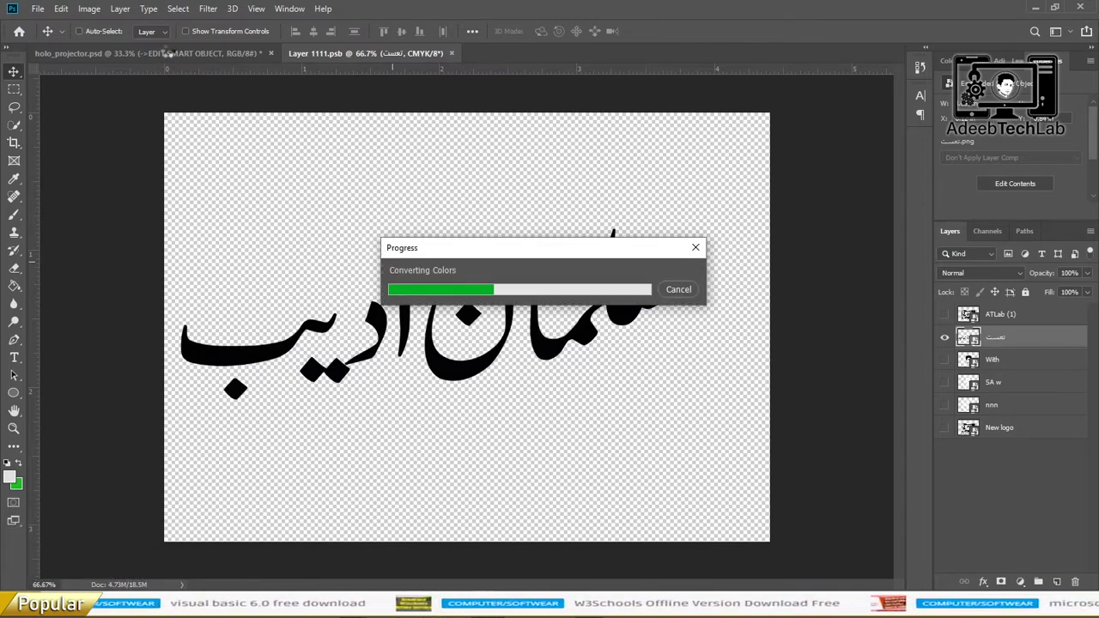
pyautogui.click(170, 57)
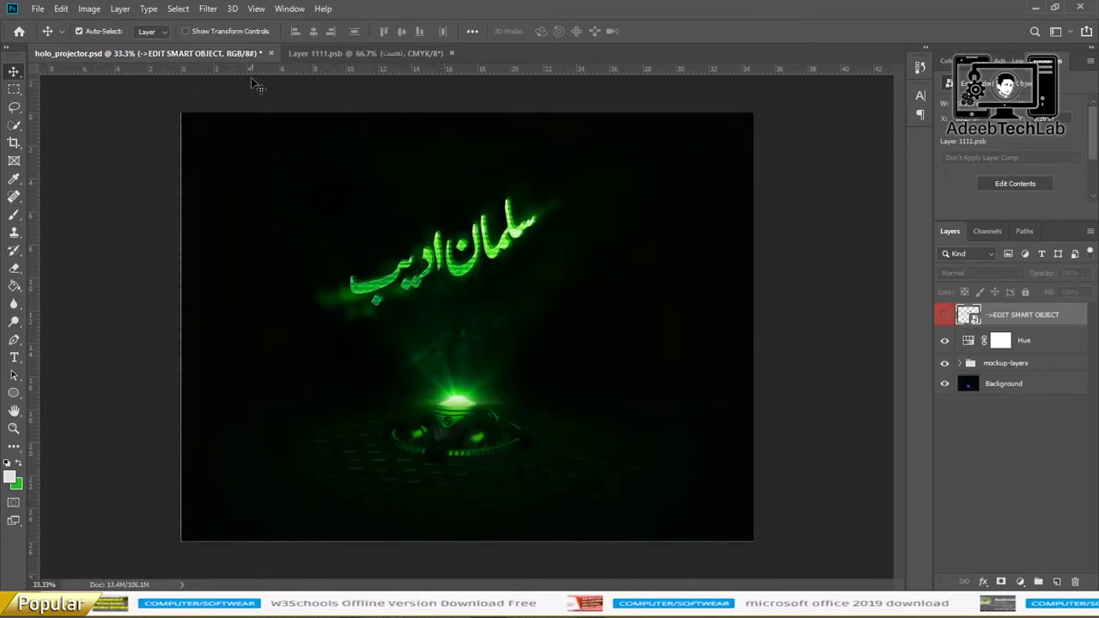
pyautogui.click(340, 57)
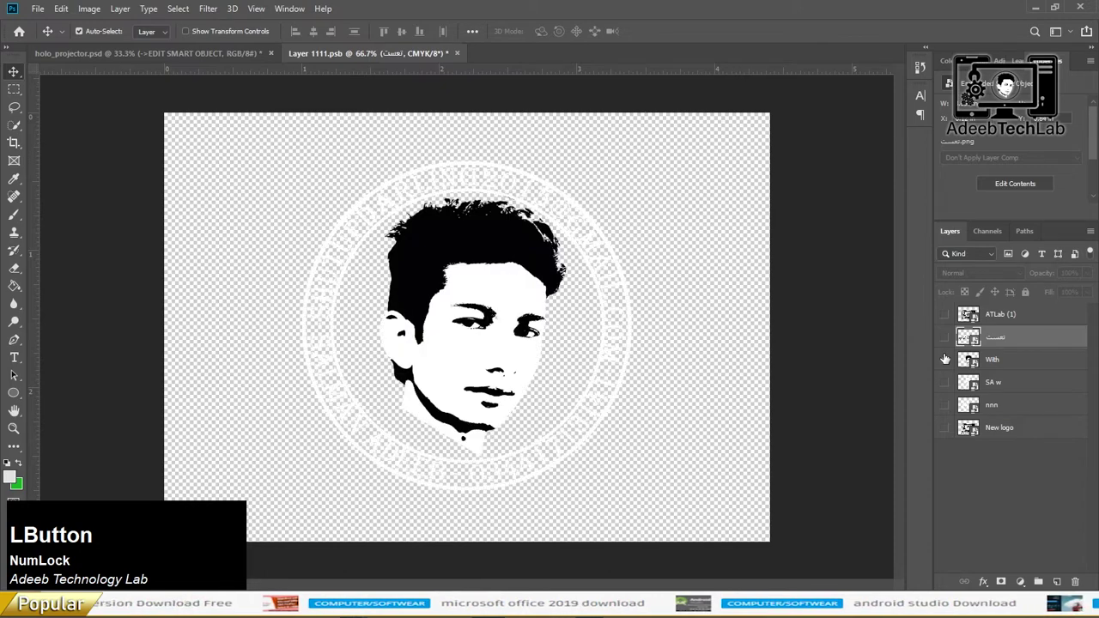
# Step: Delete the portrait seal layer, save the white SA monogram into the mockup and check it
pyautogui.press('Delete')
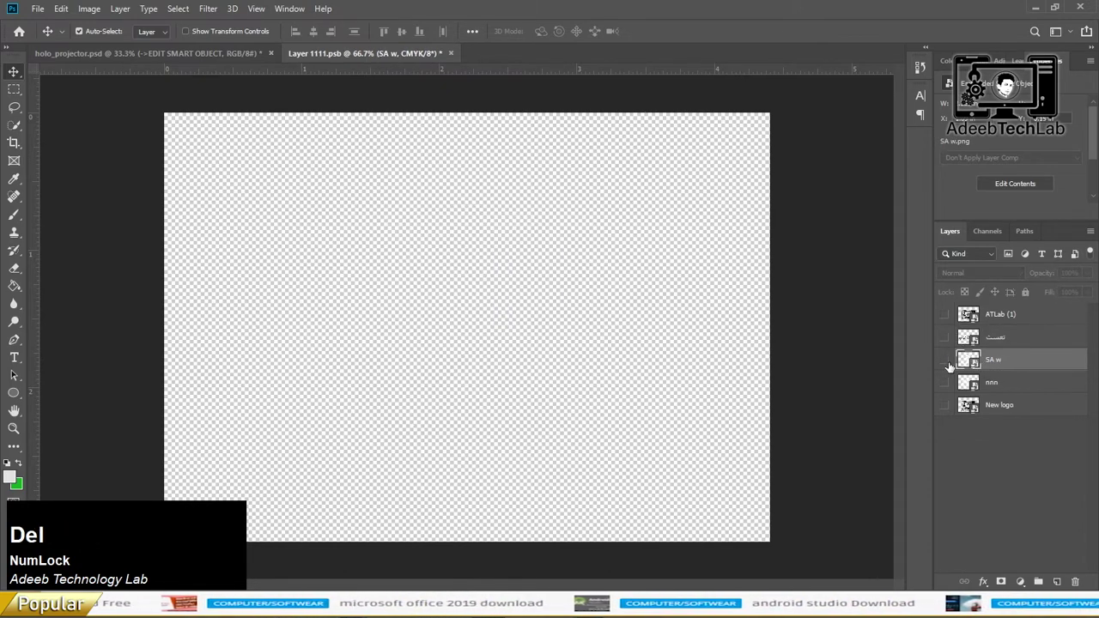
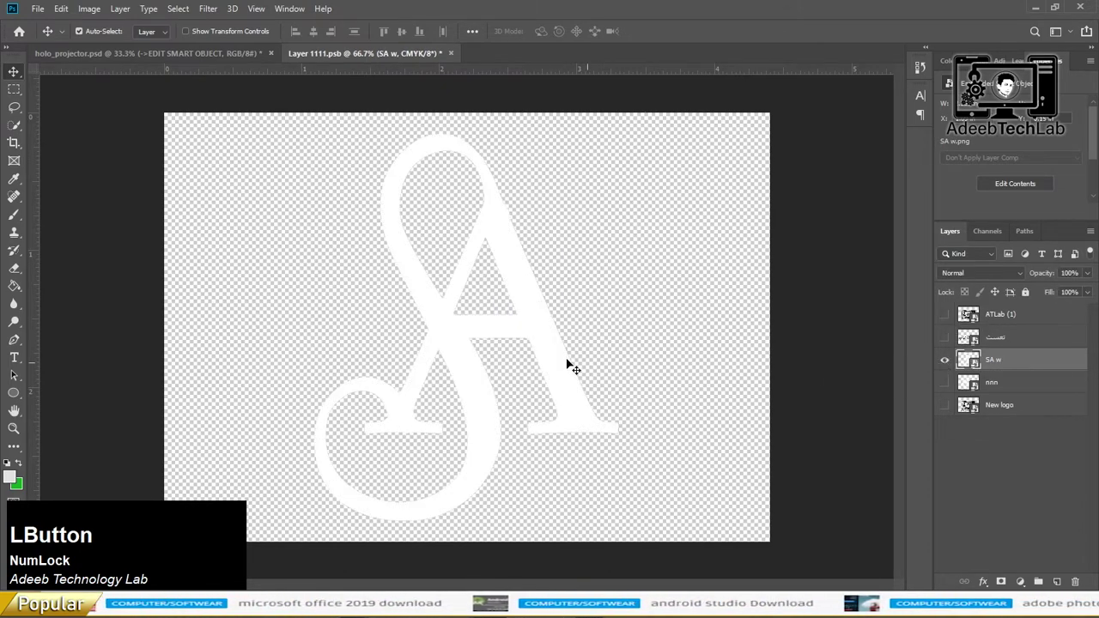
pyautogui.press('ctrl+s')
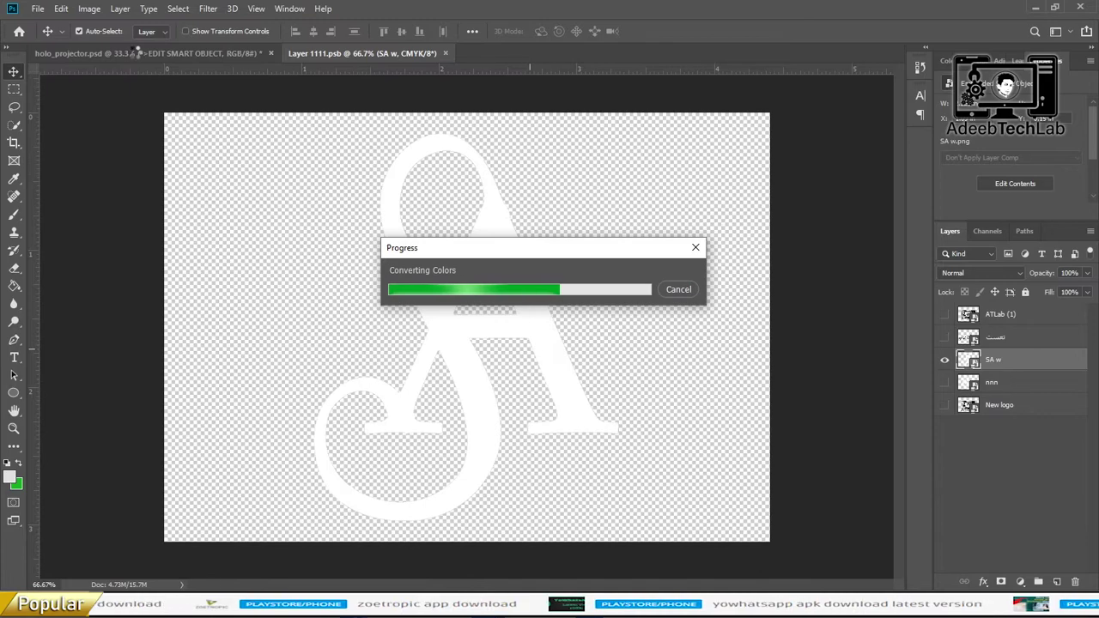
pyautogui.click(142, 61)
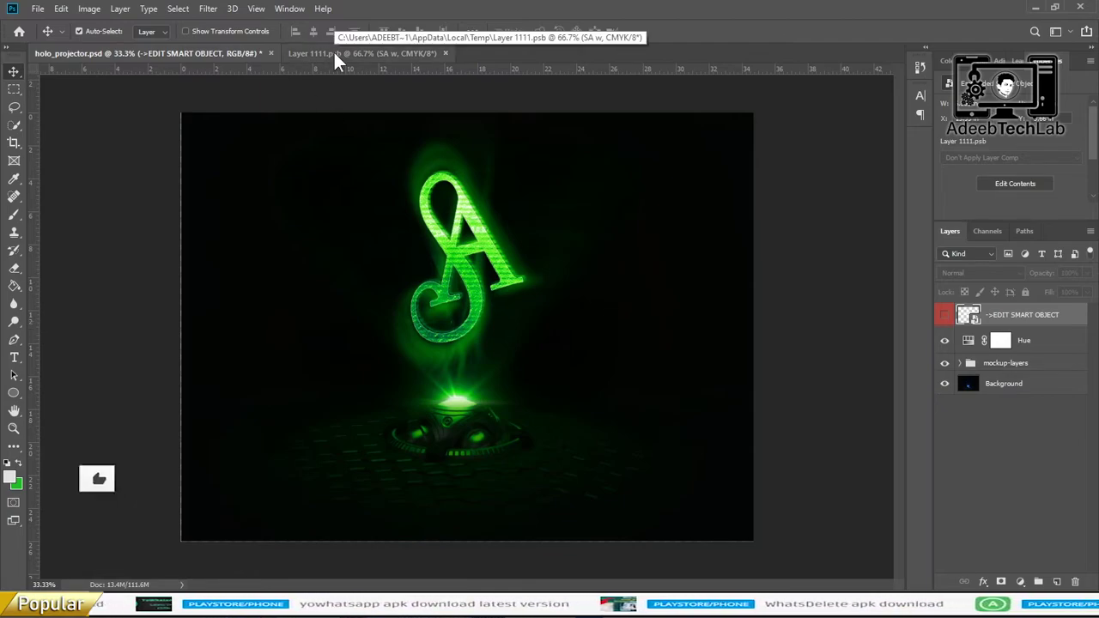
pyautogui.click(341, 60)
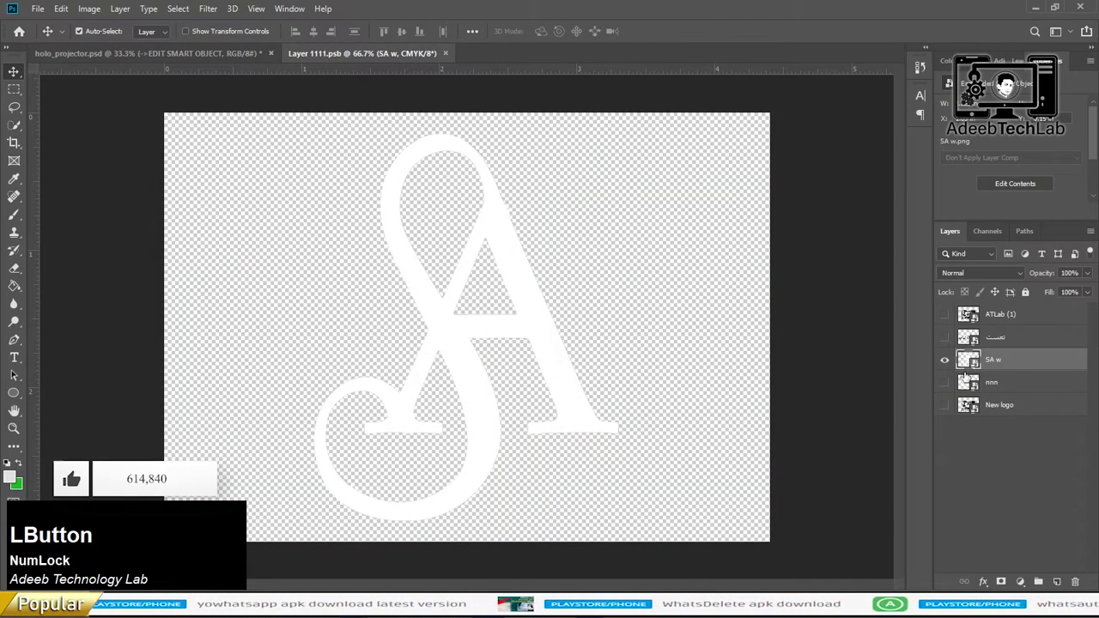
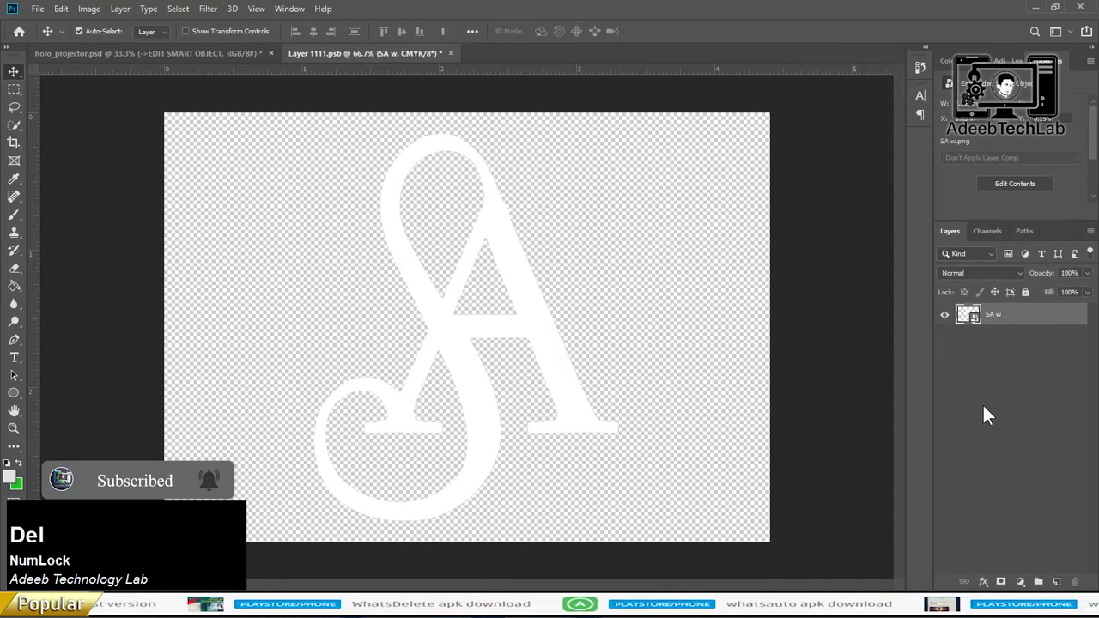
# Step: Save the contents with only the SA w layer and close the Layer 1111.psb document
pyautogui.press('ctrl+s')
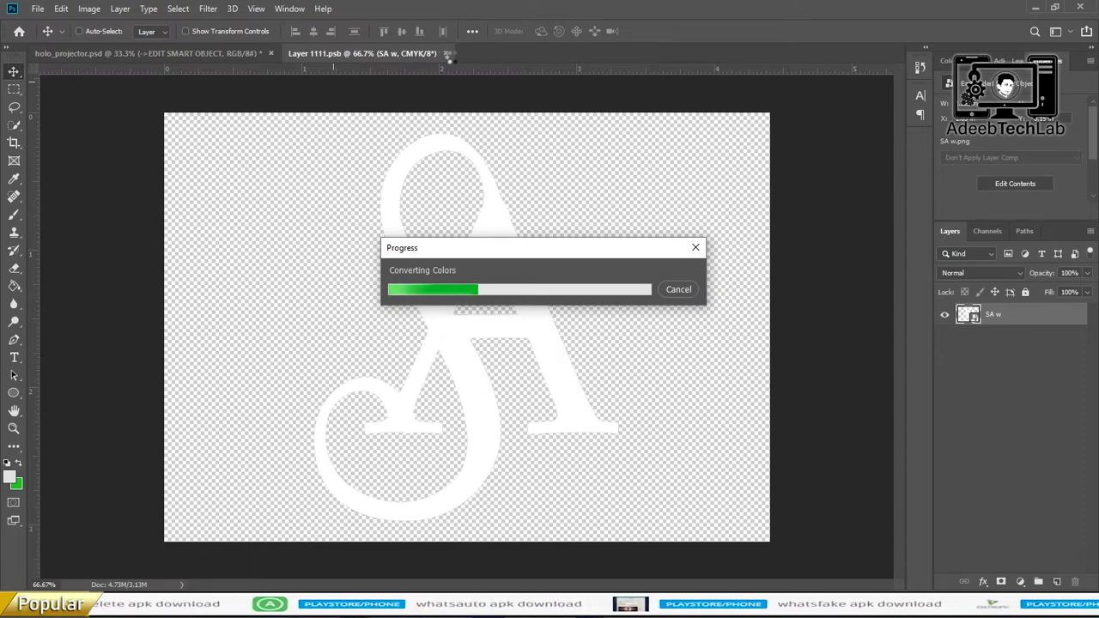
pyautogui.click(454, 62)
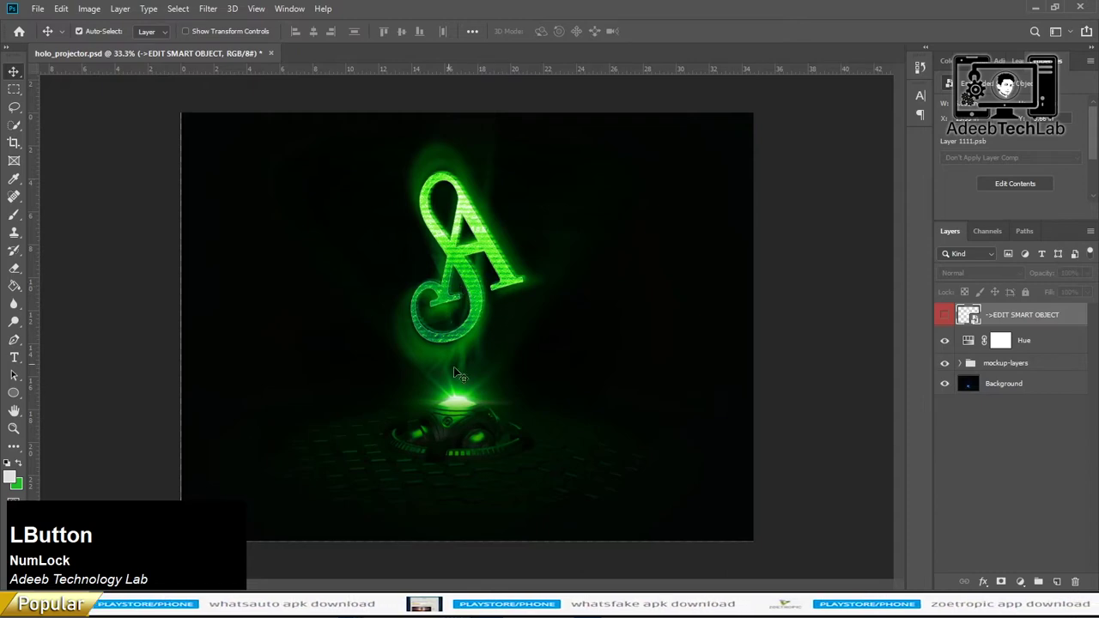
# Step: Save the holo_projector mockup as a maximum-quality JPEG copy and close it
pyautogui.press('s')
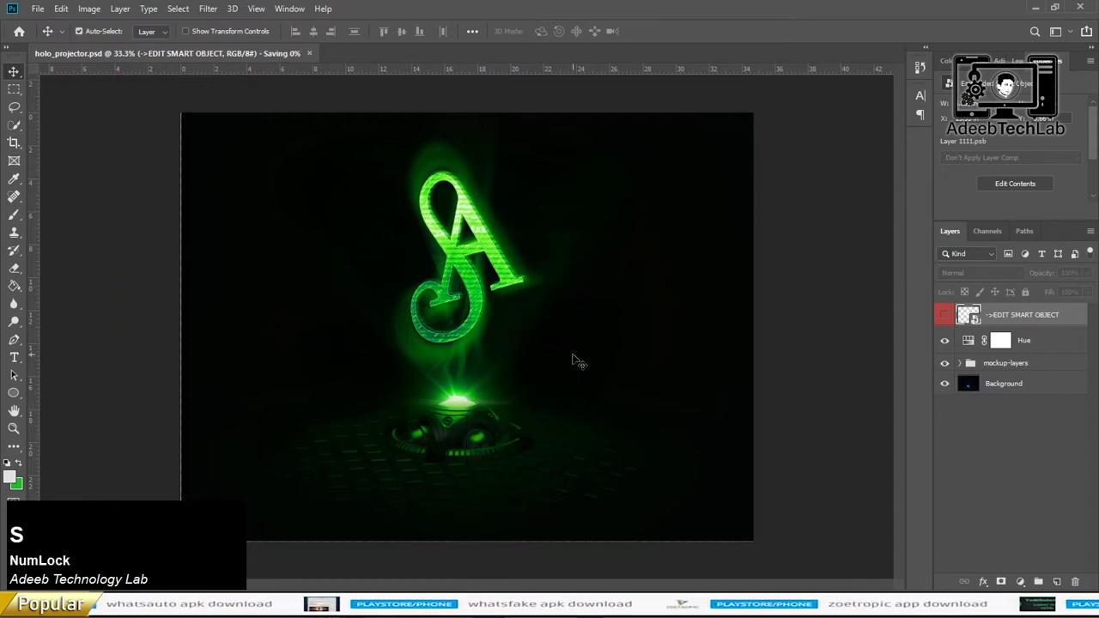
pyautogui.press('s')
pyautogui.click(267, 280)
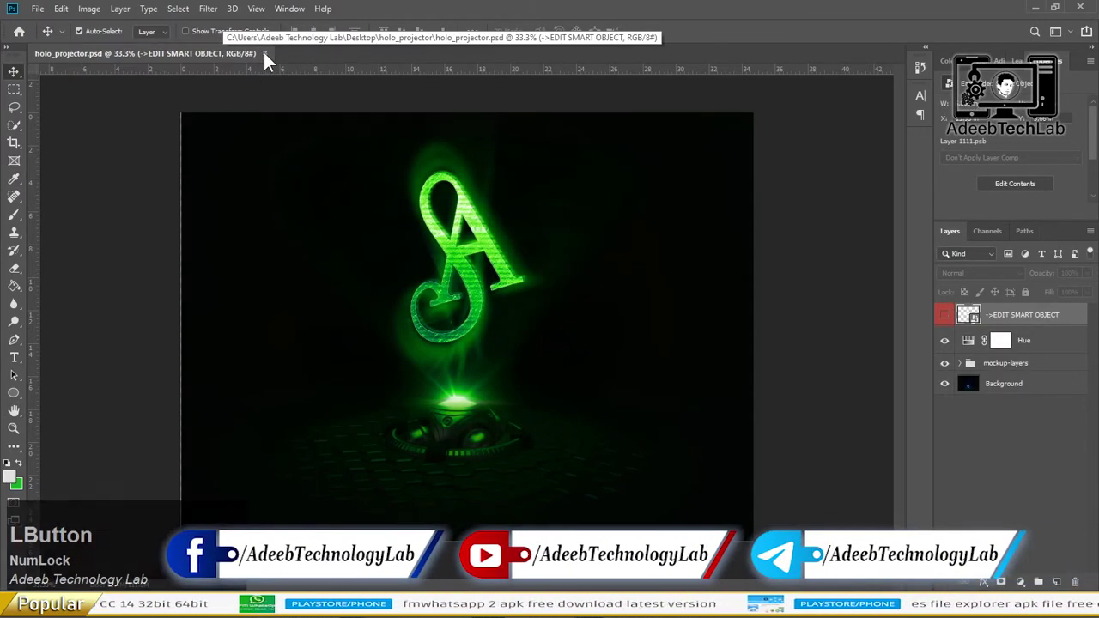
# Step: Minimize Photoshop and browse to the holo_projector folder showing the JPEG beside the PSD
pyautogui.click(267, 59)
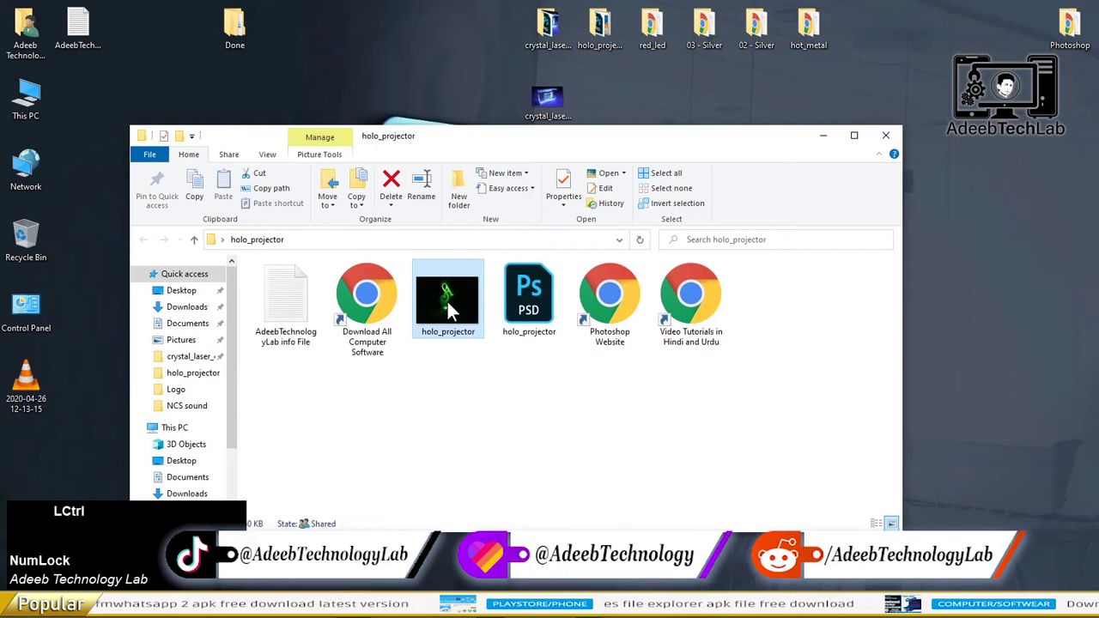
pyautogui.press('c')
pyautogui.click(889, 153)
pyautogui.press('ctrl+v')
pyautogui.click(39, 451)
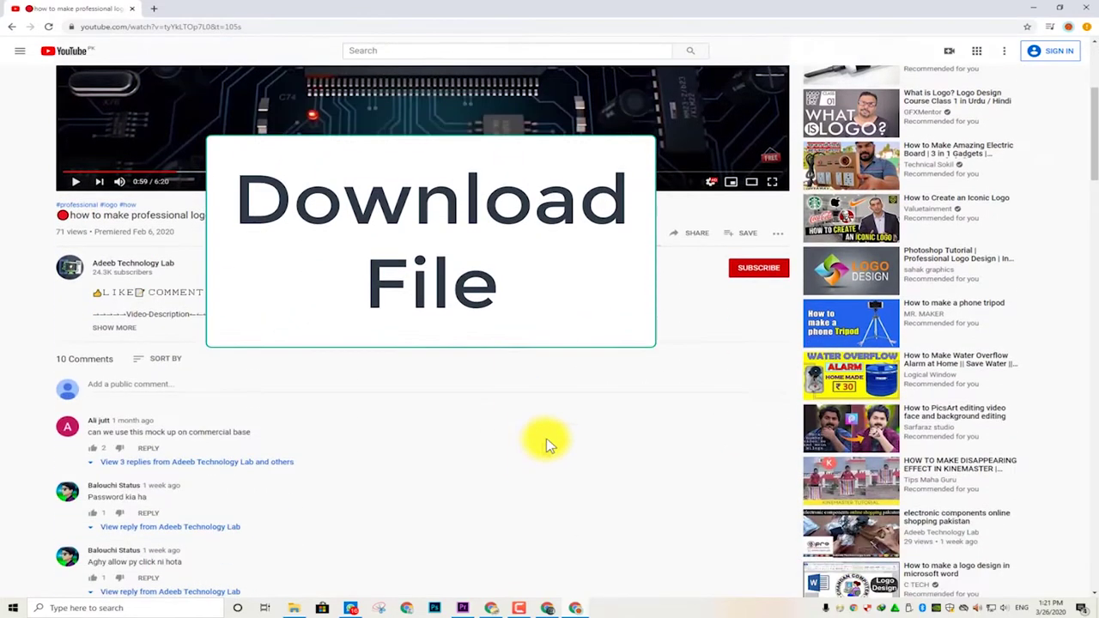